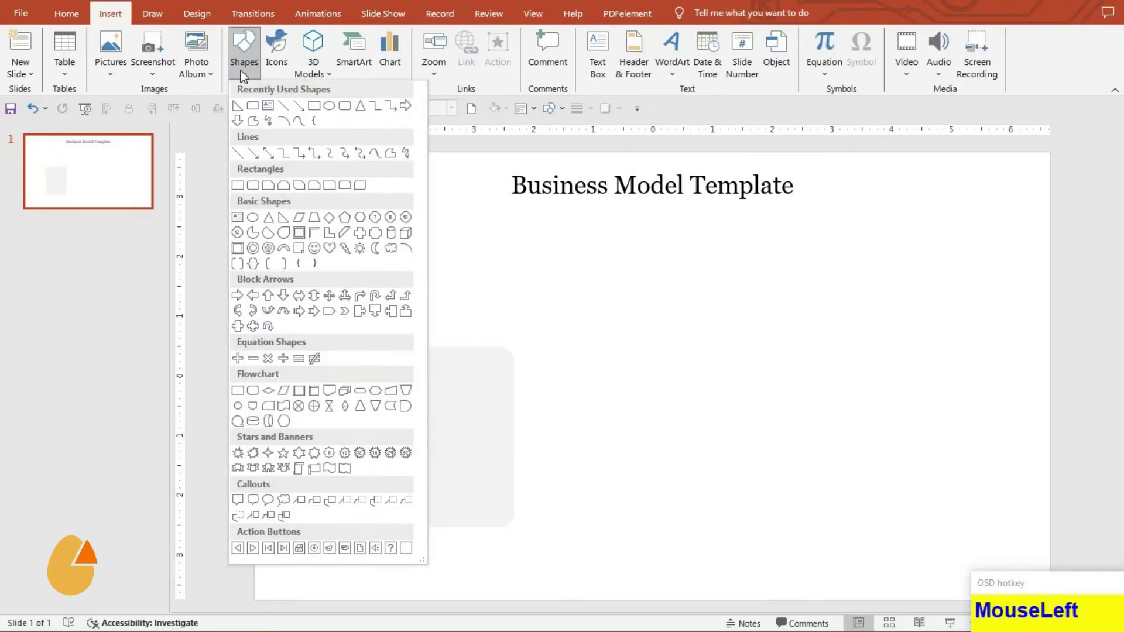
- Draw a yellow top-rounded rectangle with no outline as a header over the grey card
left_click_drag(570, 363, 415, 62)
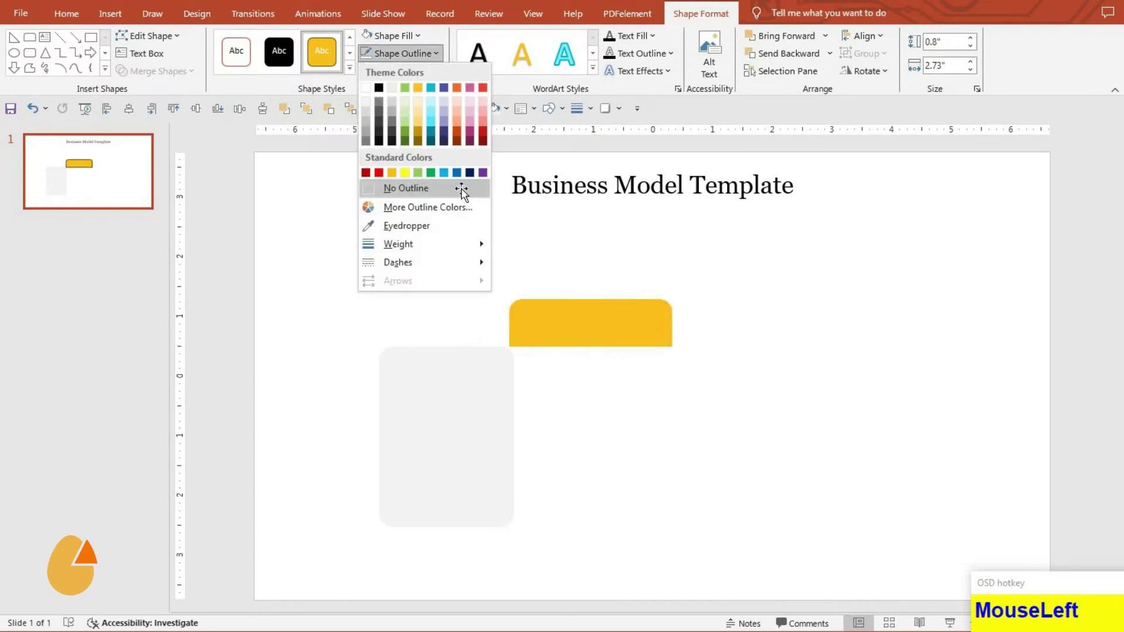
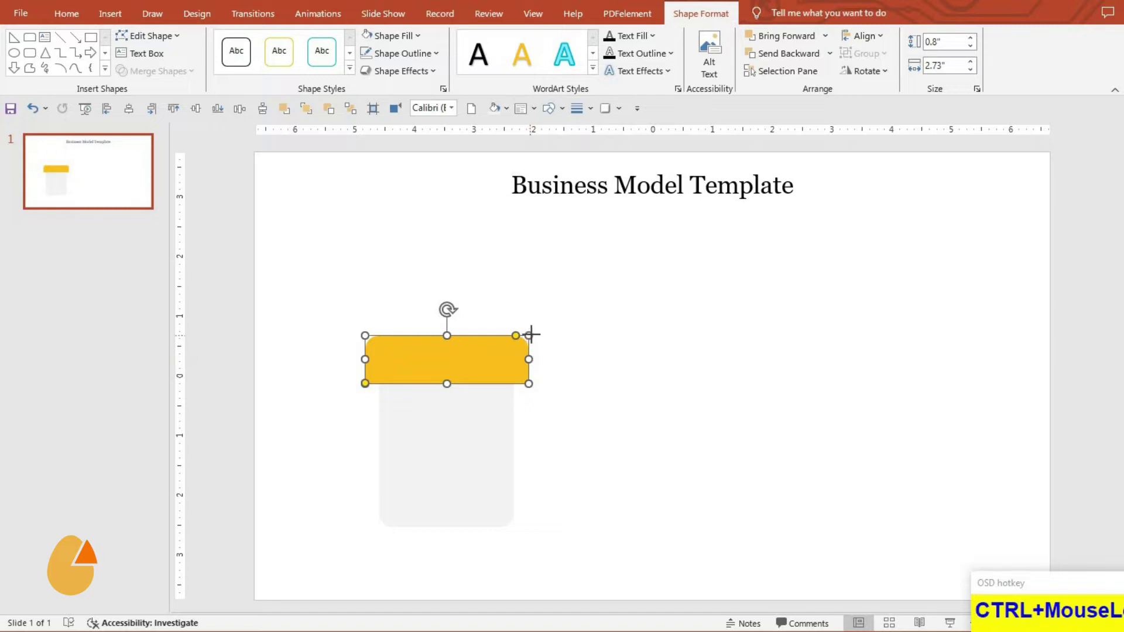
- Add a small darker-yellow right triangle under the header's left corner and send it behind the header
left_click(472, 382)
left_click_drag(148, 120, 525, 397)
right_click(525, 397)
left_click(619, 211)
key("Left")
key("Left")
key("Left")
key("Left")
left_click(630, 407)
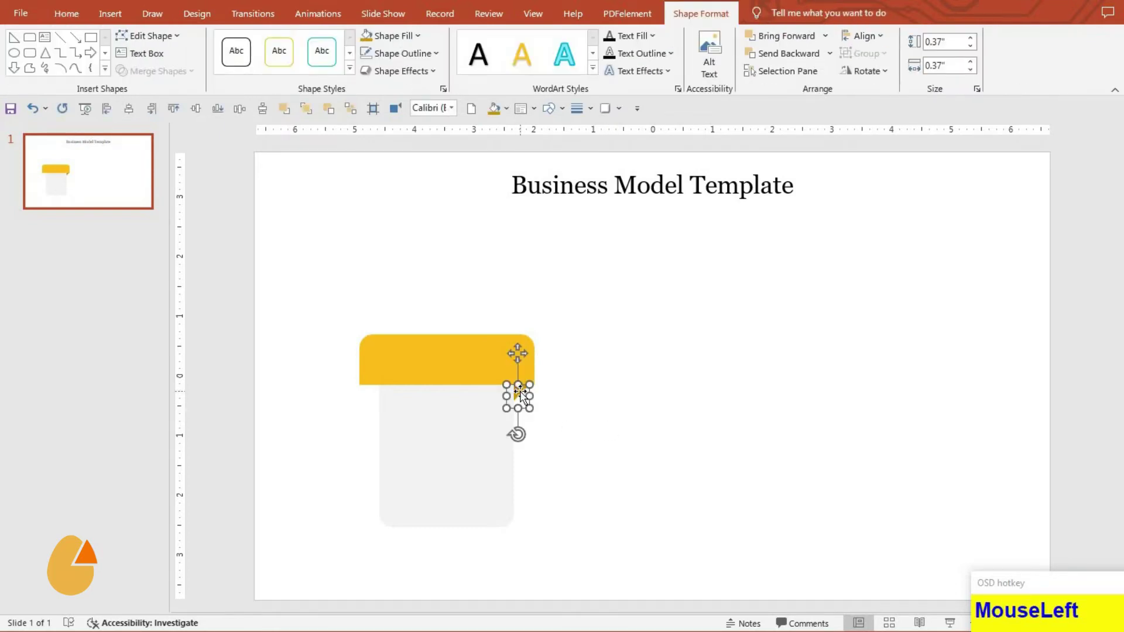
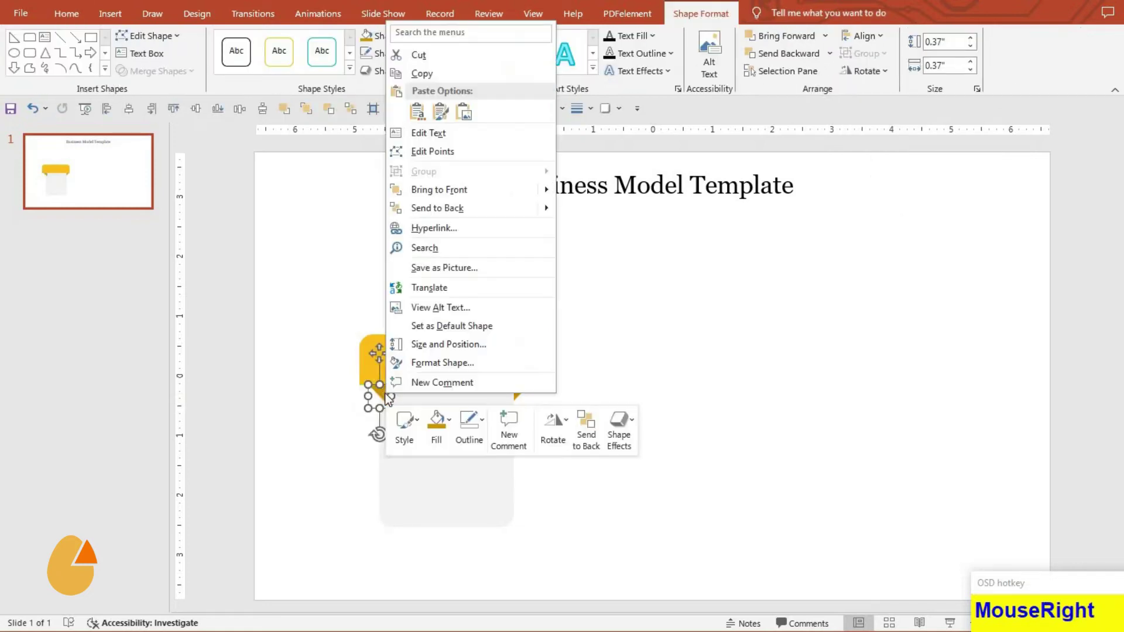
left_click(468, 216)
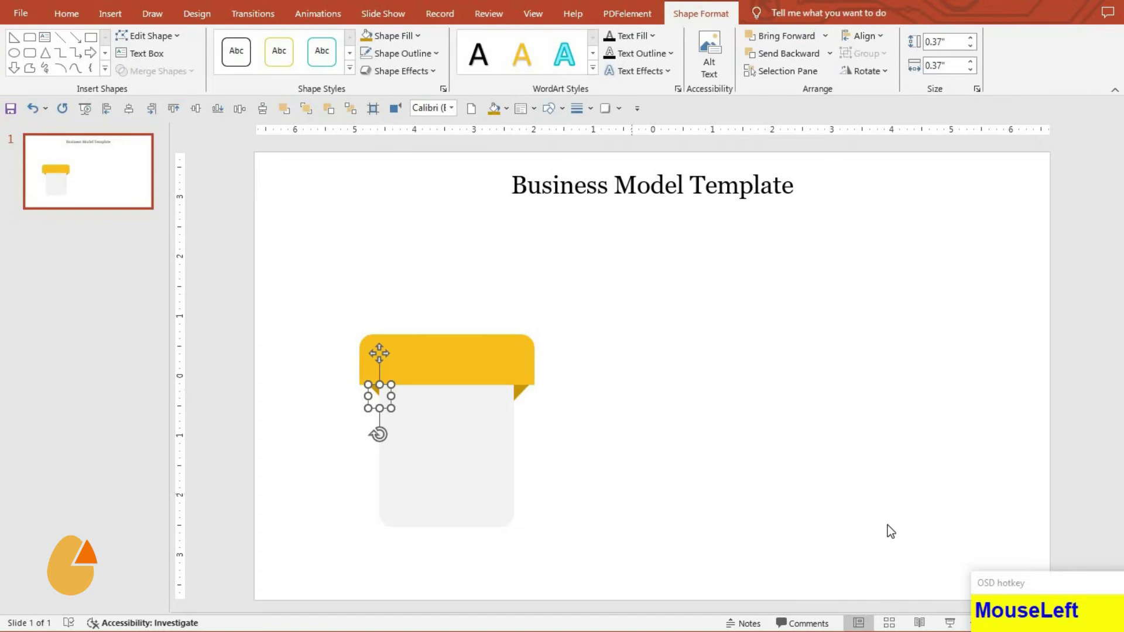
- Duplicate the triangle, flip it and place it under the header's right corner as a matching fold
key("Left")
key("Left")
key("Left")
left_click(715, 448)
key("Left")
key("Left")
left_click(606, 423)
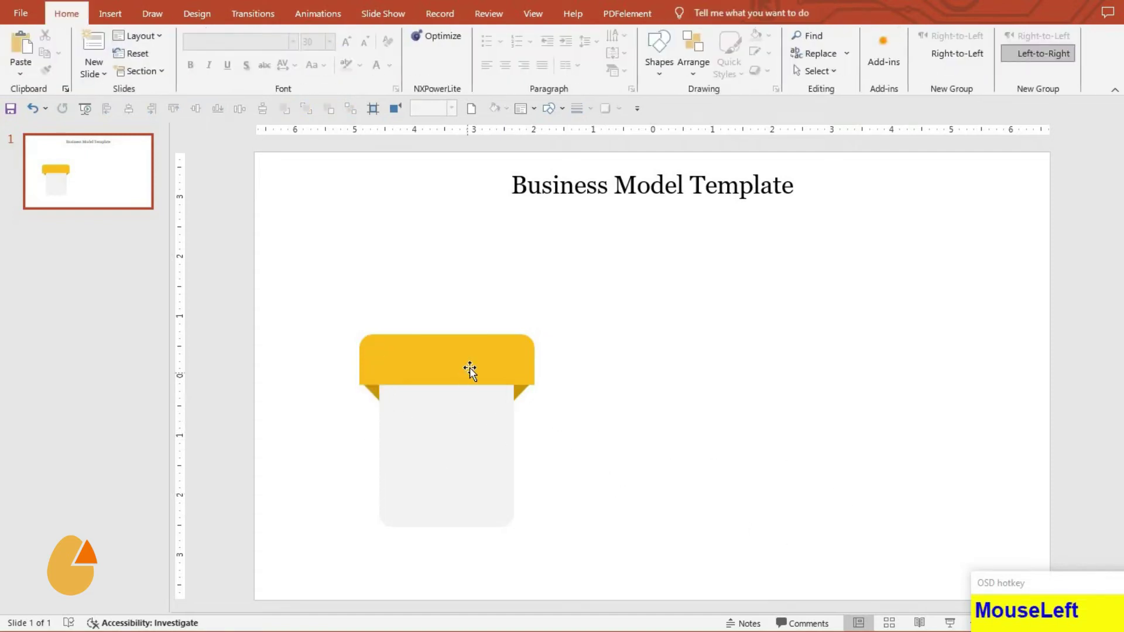
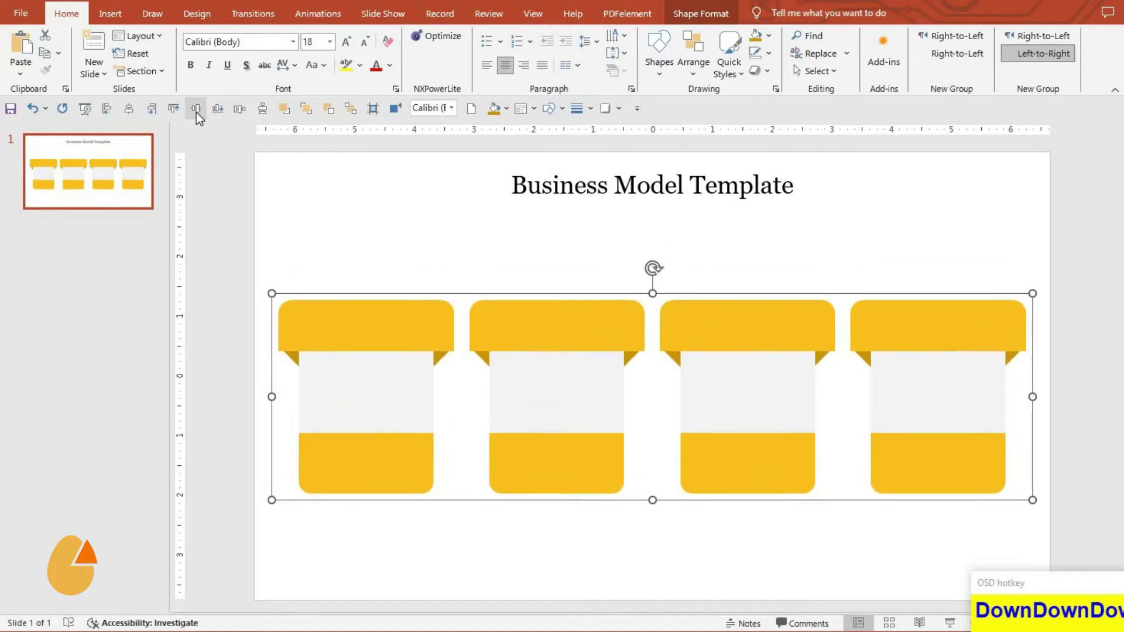
- Ungroup the cards and distribute the four of them evenly across the slide
key("ctrl+shift+g")
left_click(457, 527)
key("ctrl+shift+g")
left_click(562, 472)
key("ctrl+shift+g")
left_click(784, 468)
- Ungroup the remaining cards and select the first card's header for recolouring
key("ctrl+shift+g")
left_click(918, 493)
key("ctrl+shift+g")
left_click(520, 525)
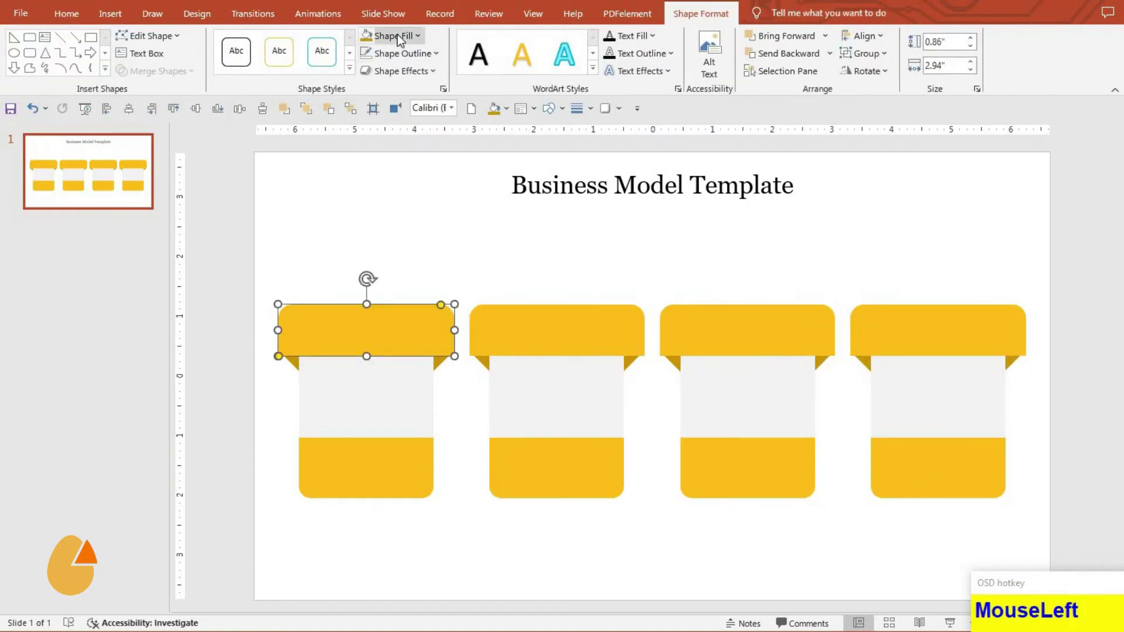
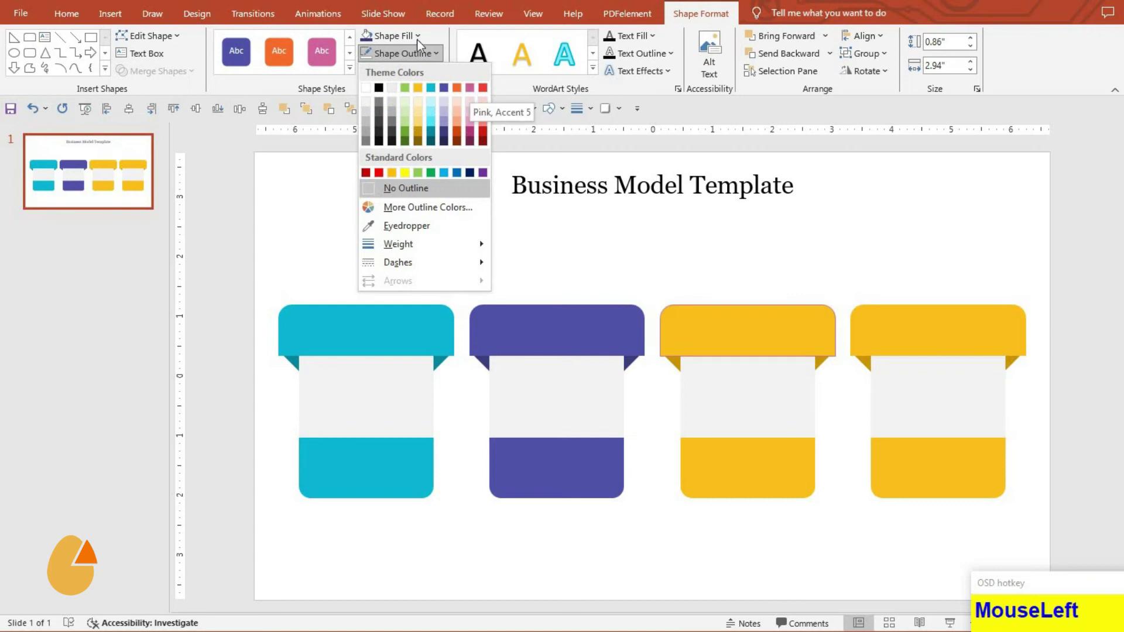
- Colour the third card's header, folds and bottom band pink
key("F4")
left_click(599, 288)
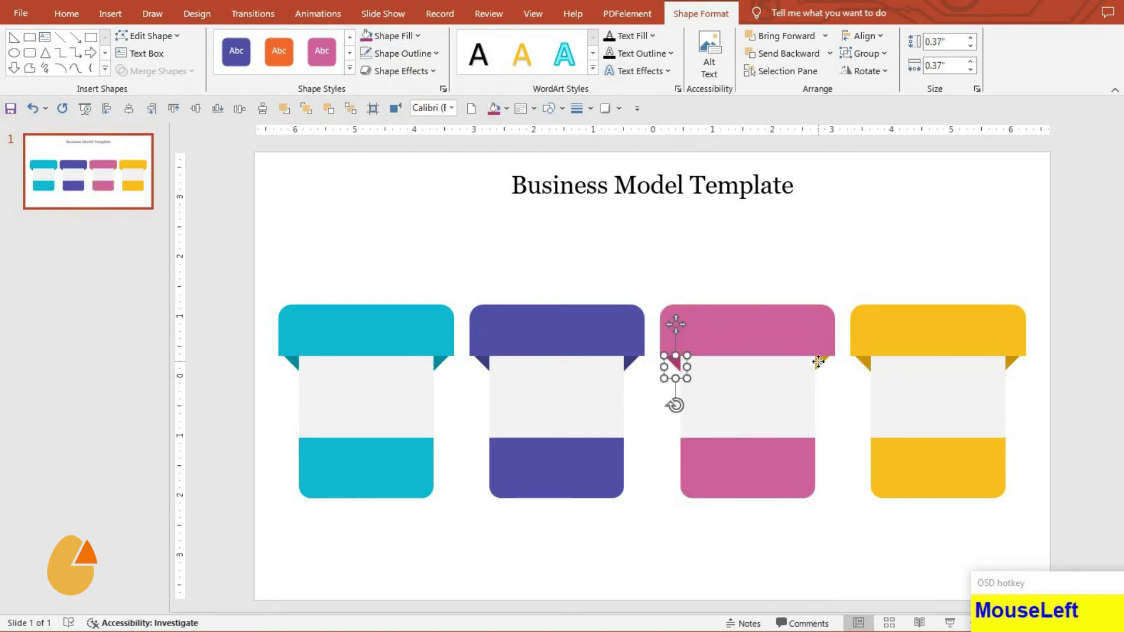
key("F4")
left_click(915, 342)
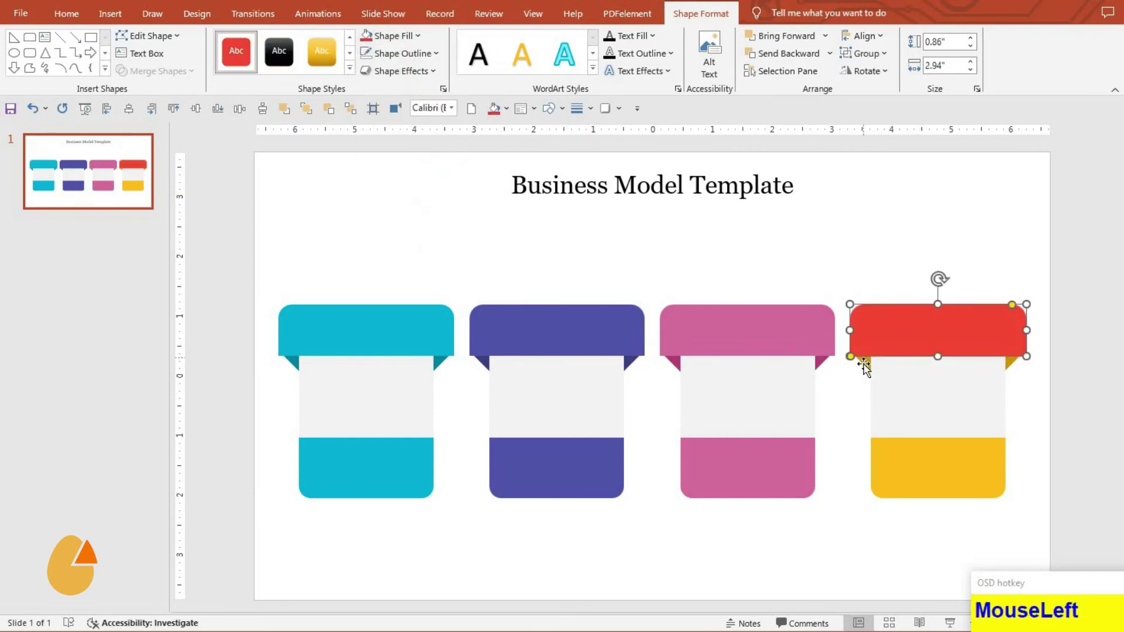
- Colour the fourth card's header, folds and bottom band red
key("F4")
left_click(866, 369)
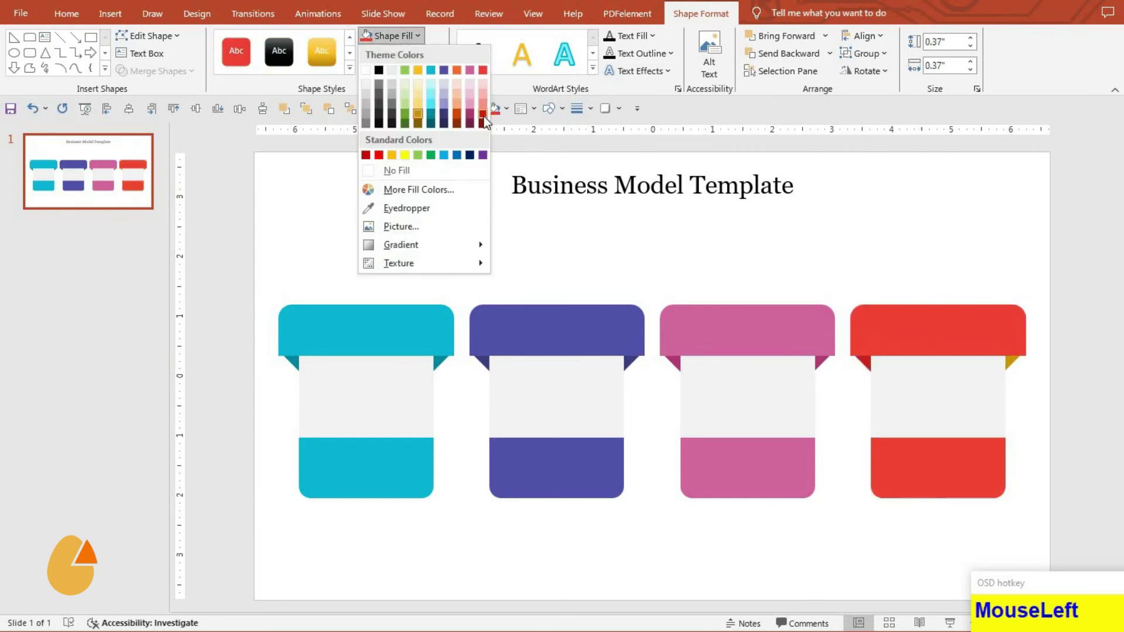
key("F4")
left_click(865, 528)
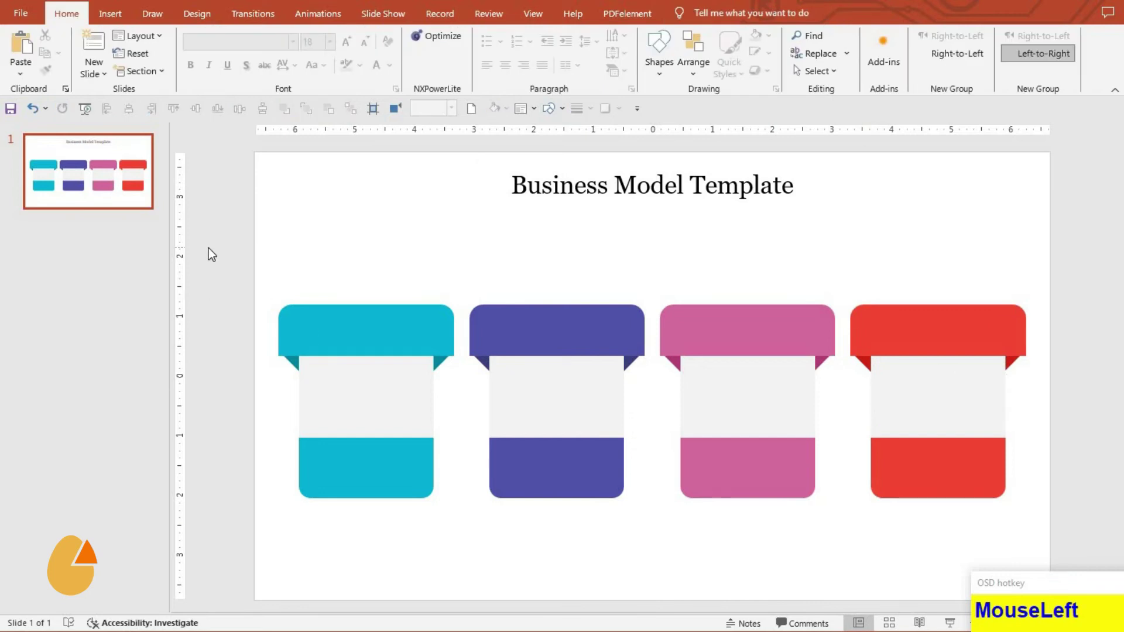
- Group the four coloured cards into one object and nudge the row down into place beneath the title
key("ctrl+g")
left_click_drag(134, 108, 200, 114)
key("Down")
key("Down")
left_click(587, 566)
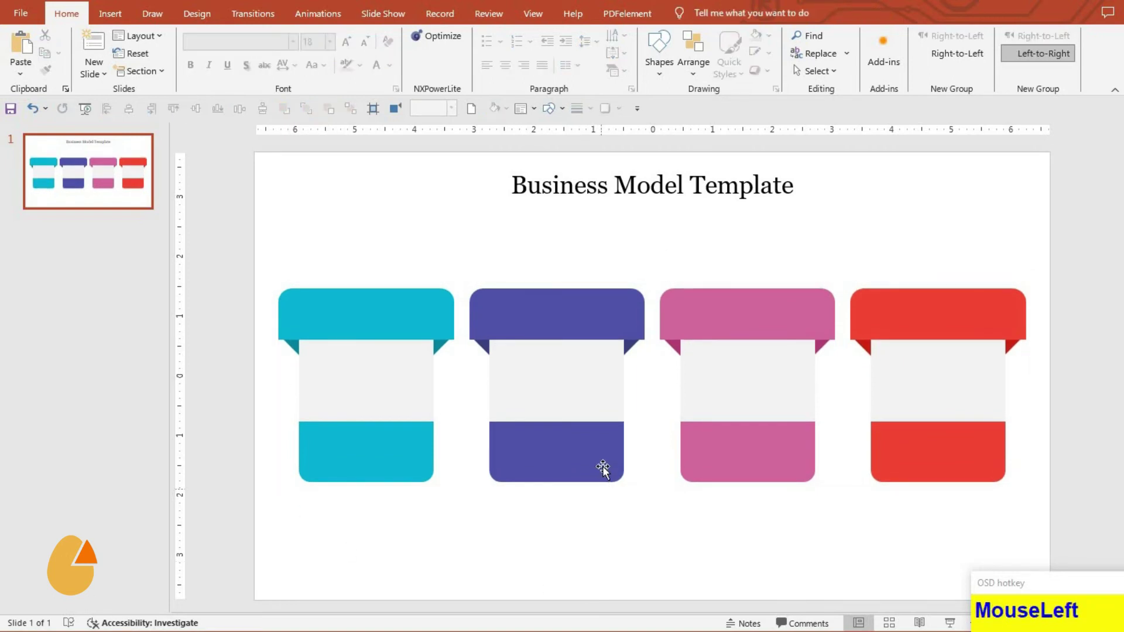
key("Down")
key("Down")
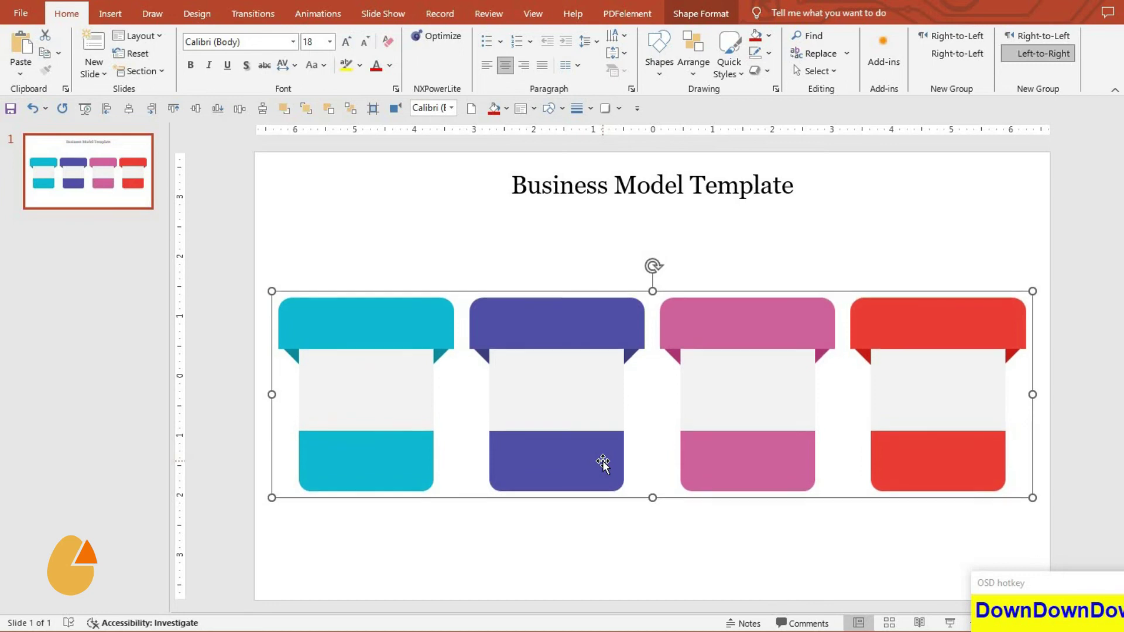
- Group the cards with their Caption 1–4 headings, icons, text and 01–04 numbers and centre the block on the slide
left_click(634, 550)
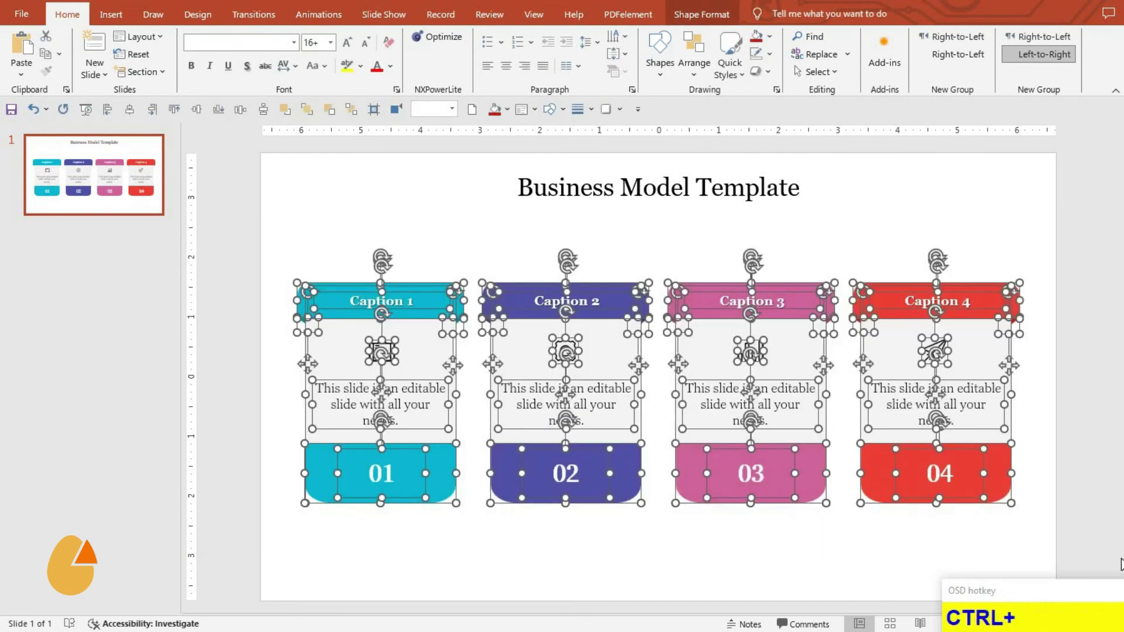
left_click_drag(128, 112, 209, 117)
key("Down")
key("Down")
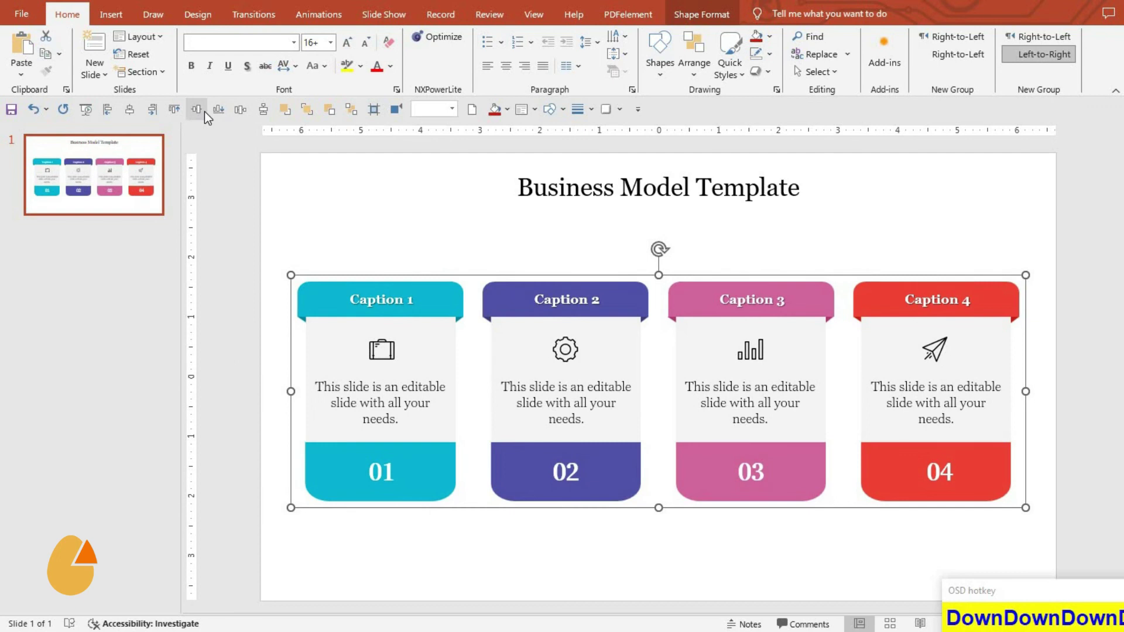
left_click(547, 531)
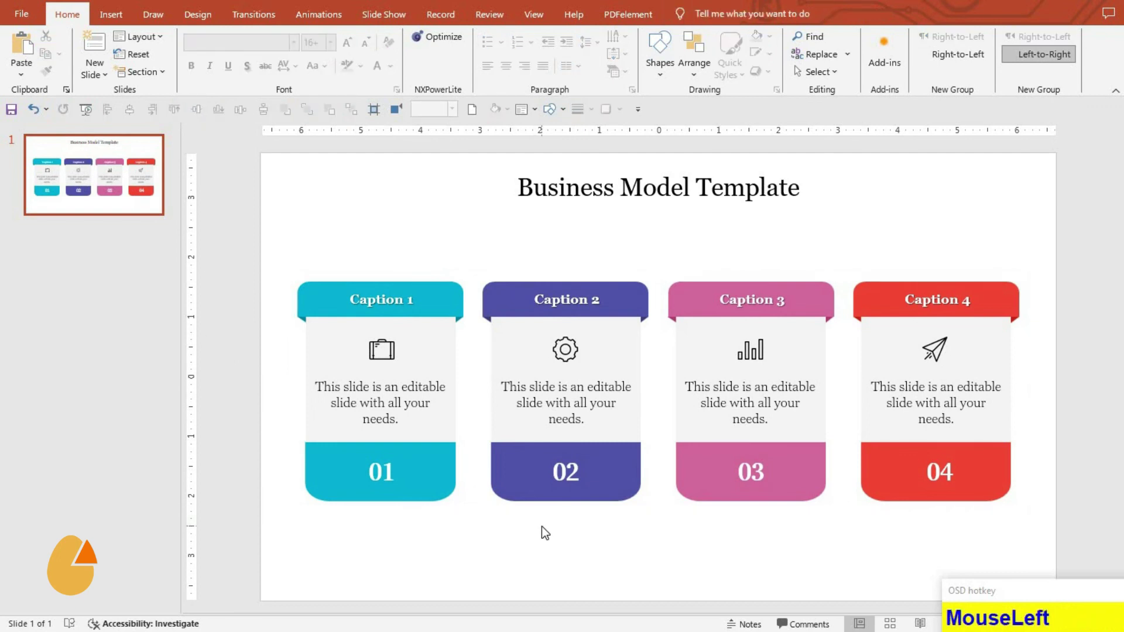